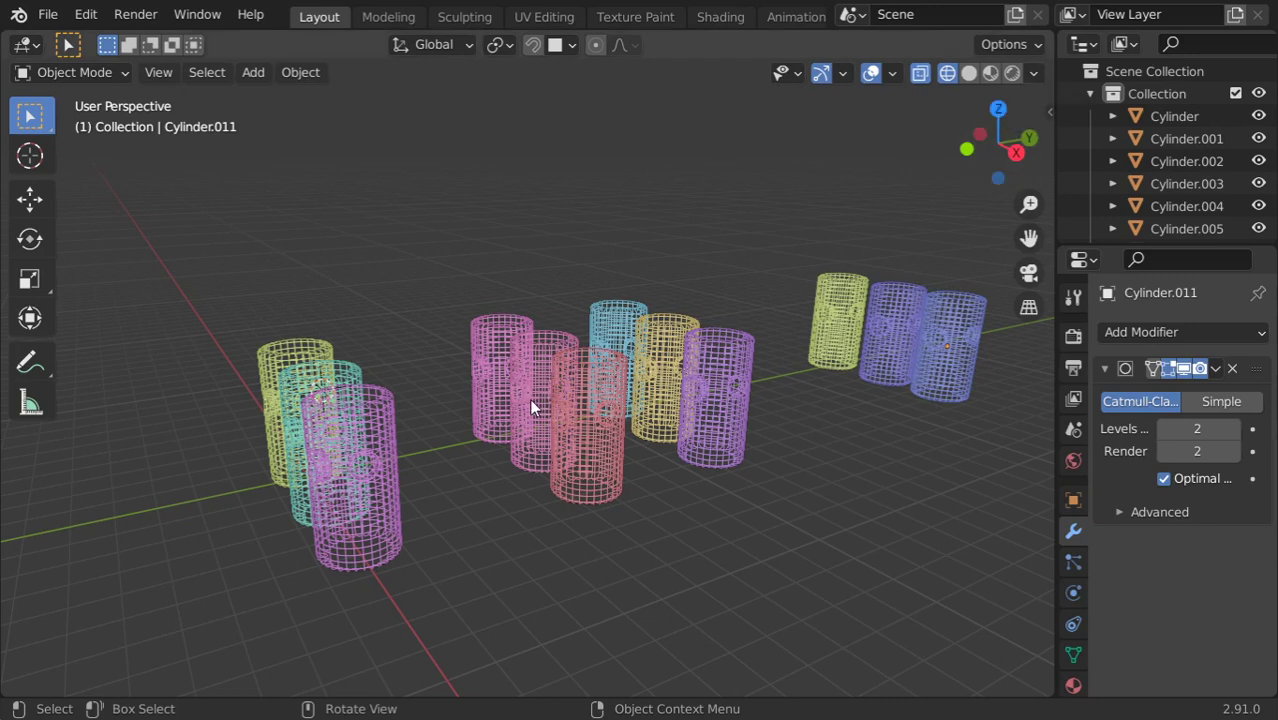
Orbit around the cylinders and switch their wireframe display to a single wire colour.
{"action": "left_click", "coordinate": [429, 490]}
{"action": "middle_click", "coordinate": [469, 483]}
{"action": "middle_click", "coordinate": [687, 462]}
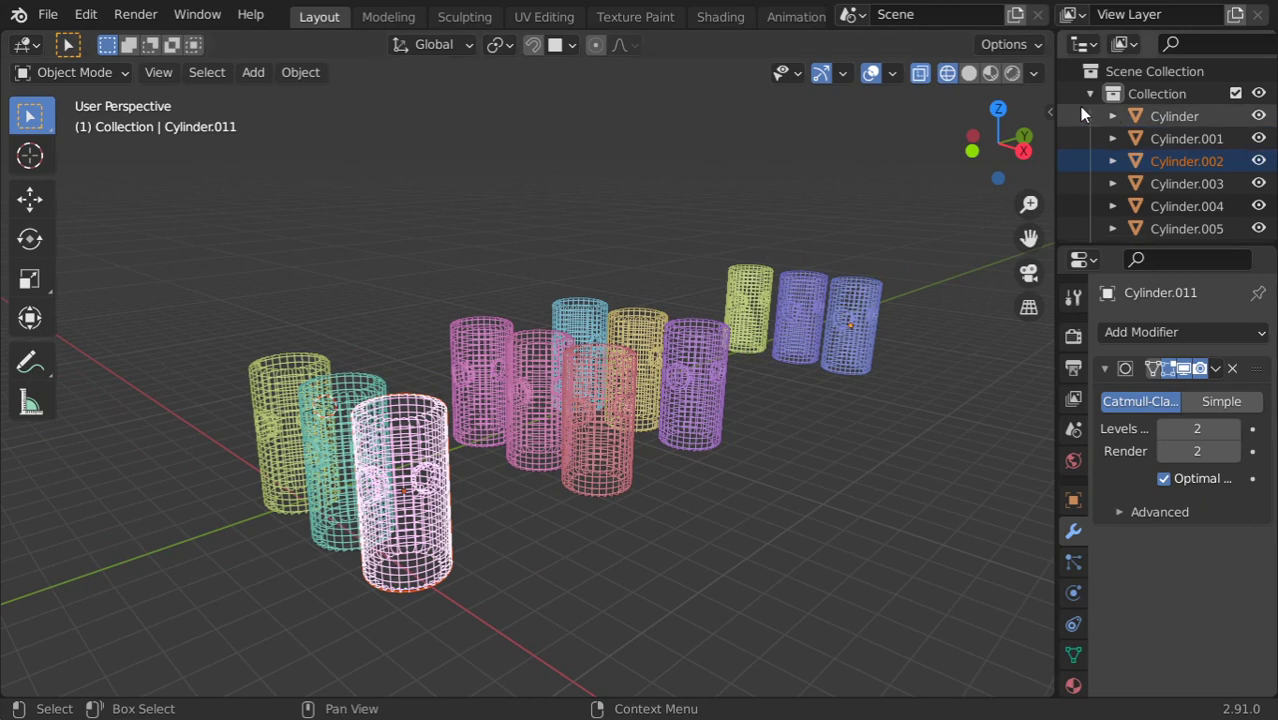
{"action": "left_click", "coordinate": [1046, 77]}
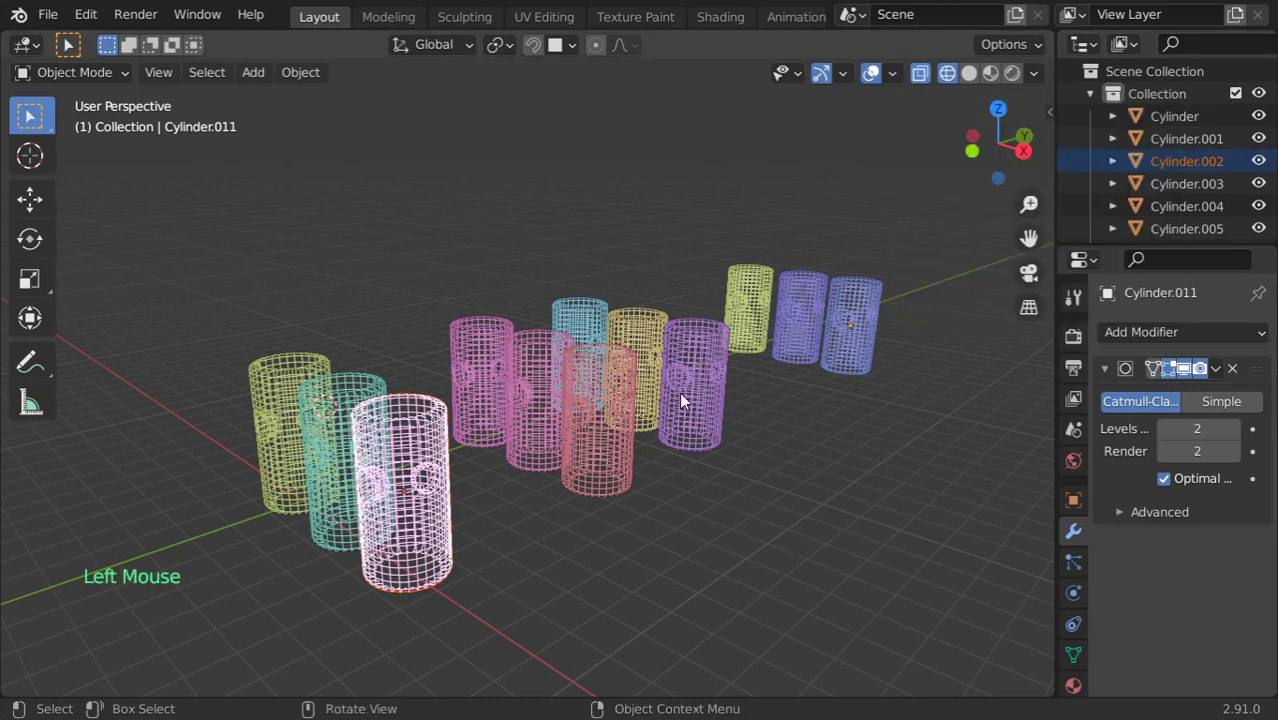
{"action": "left_click", "coordinate": [1043, 84]}
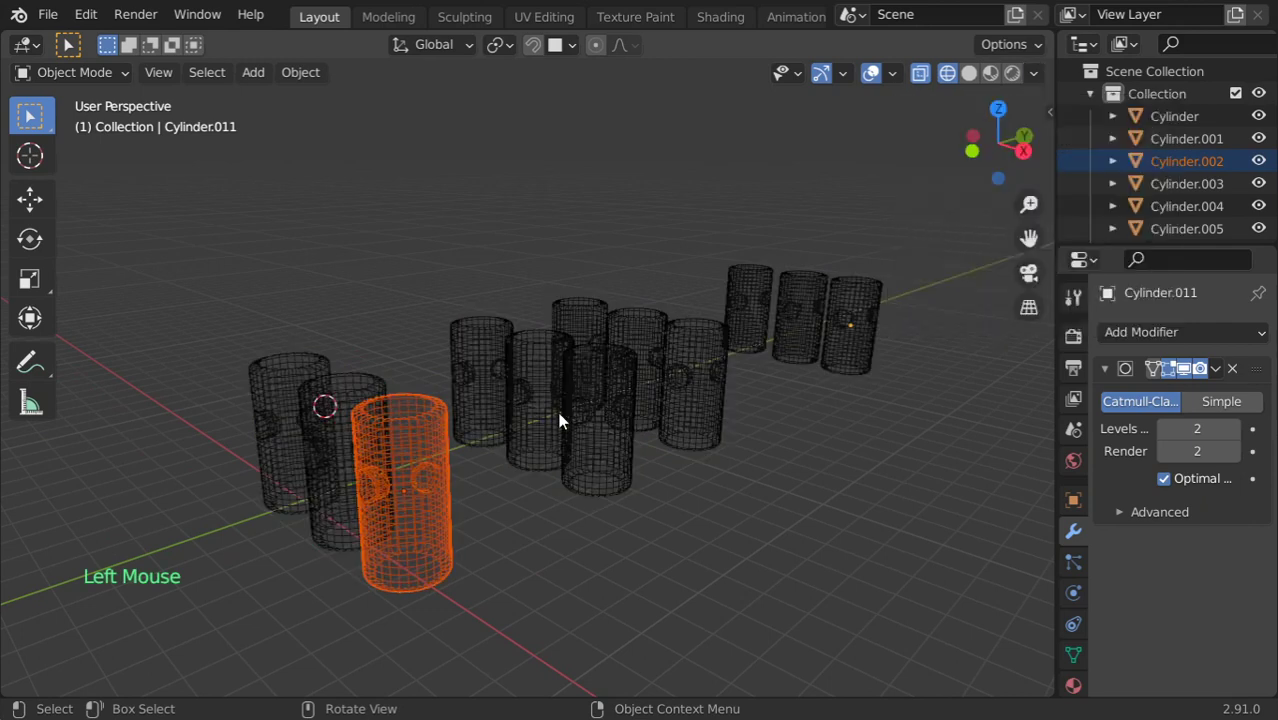
Restore random wire colours, switch to solid shading and bring up the Viewport Shading dropdown.
{"action": "left_click", "coordinate": [1045, 81]}
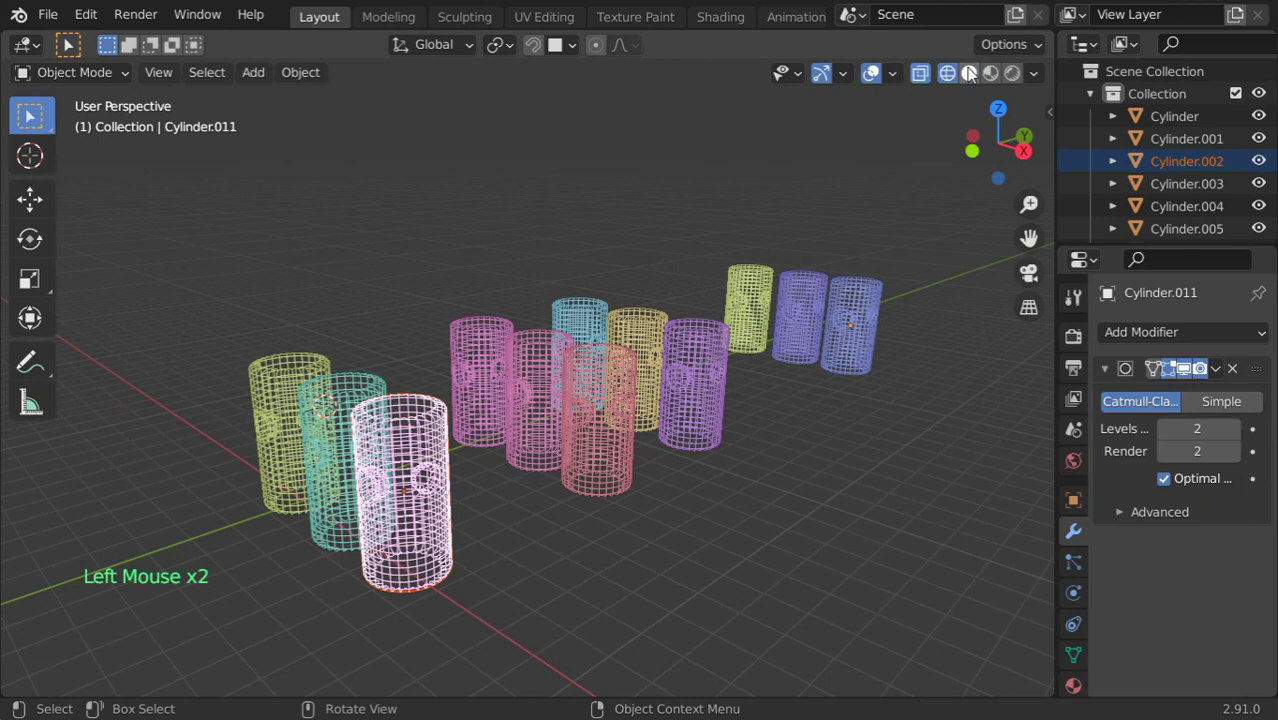
{"action": "left_click", "coordinate": [1034, 72]}
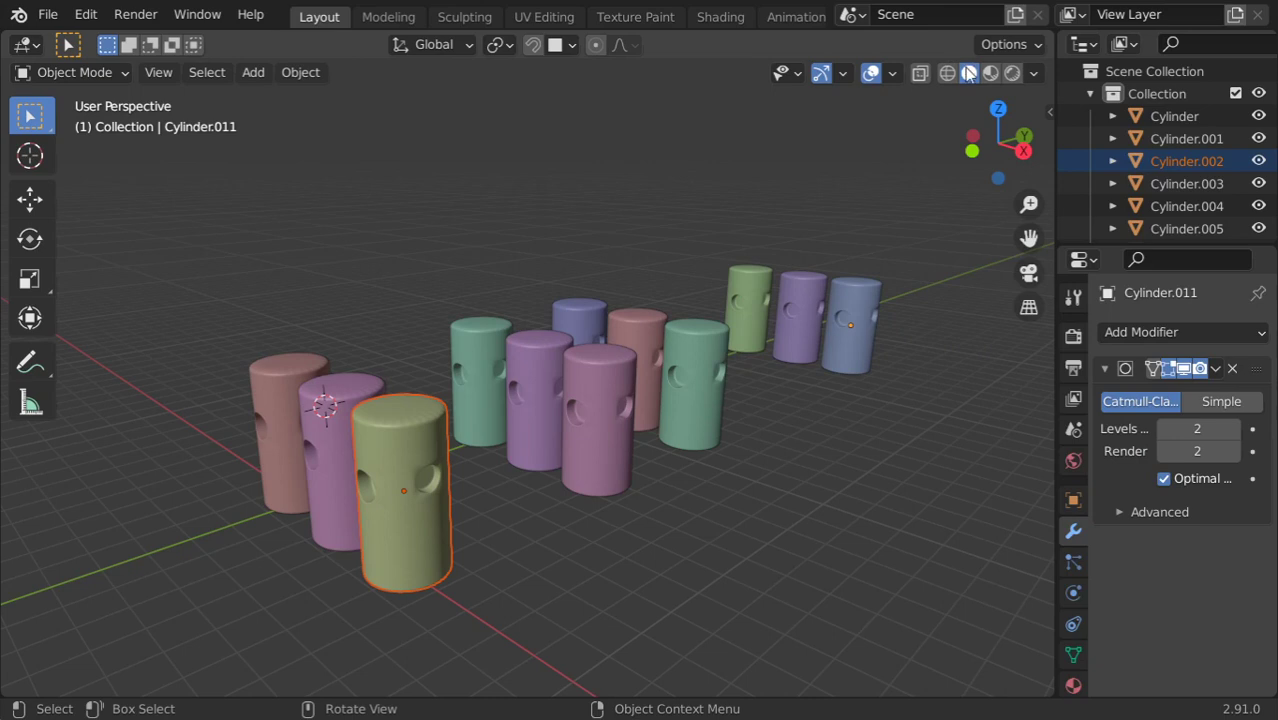
{"action": "left_click", "coordinate": [960, 74]}
{"action": "left_click", "coordinate": [1041, 74]}
{"action": "key", "text": "a"}
{"action": "key", "text": "x"}
{"action": "key", "text": "shift+c"}
{"action": "key", "text": "shift+a"}
{"action": "scroll", "scroll_direction": "down", "scroll_amount": 3}
{"action": "key", "text": "KP_7"}
{"action": "scroll", "scroll_direction": "down", "scroll_amount": 3}
{"action": "left_click", "coordinate": [972, 79]}
{"action": "key", "text": "KP_Decimal"}
{"action": "key", "text": "Tab"}
{"action": "key", "text": "ctrl+r"}
{"action": "key", "text": "ctrl+r"}
{"action": "left_click", "coordinate": [182, 82]}
{"action": "left_click", "coordinate": [188, 79]}
{"action": "key", "text": "alt+a"}
{"action": "key", "text": "b"}
{"action": "key", "text": "x"}
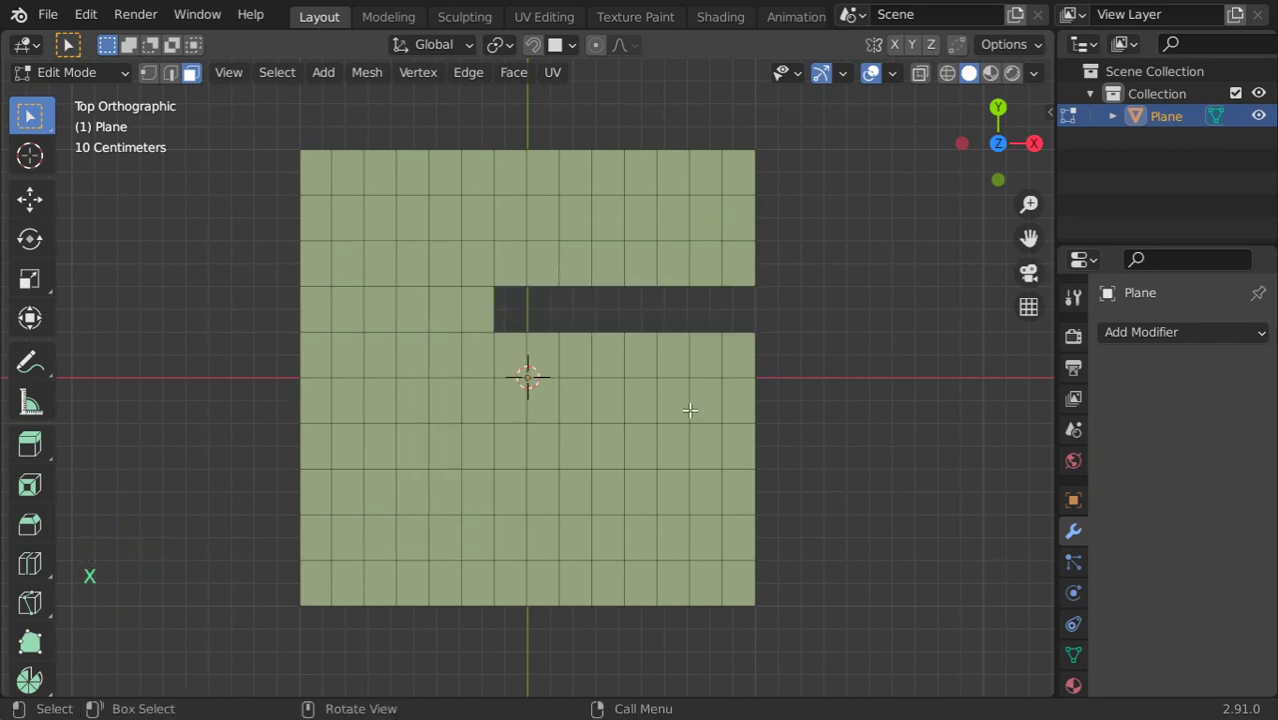
Box-select a second row of faces and delete it from the plane.
{"action": "key", "text": "b"}
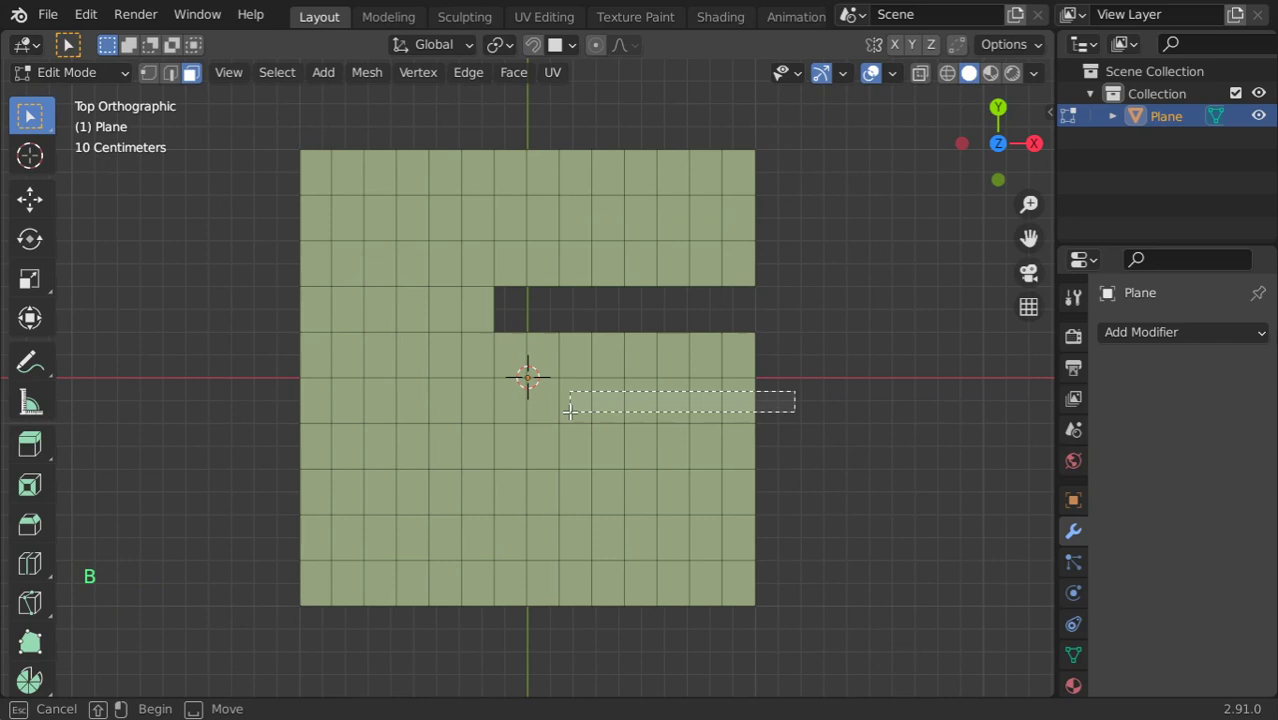
{"action": "key", "text": "x"}
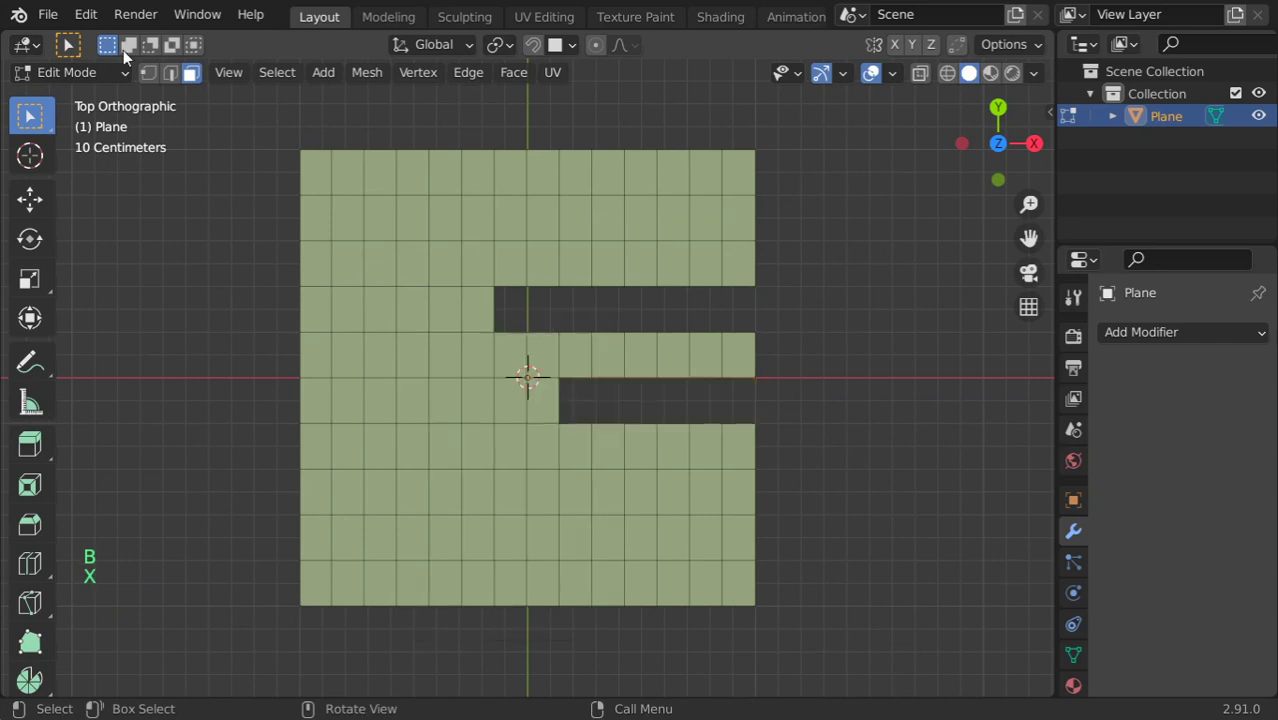
{"action": "left_click", "coordinate": [79, 19]}
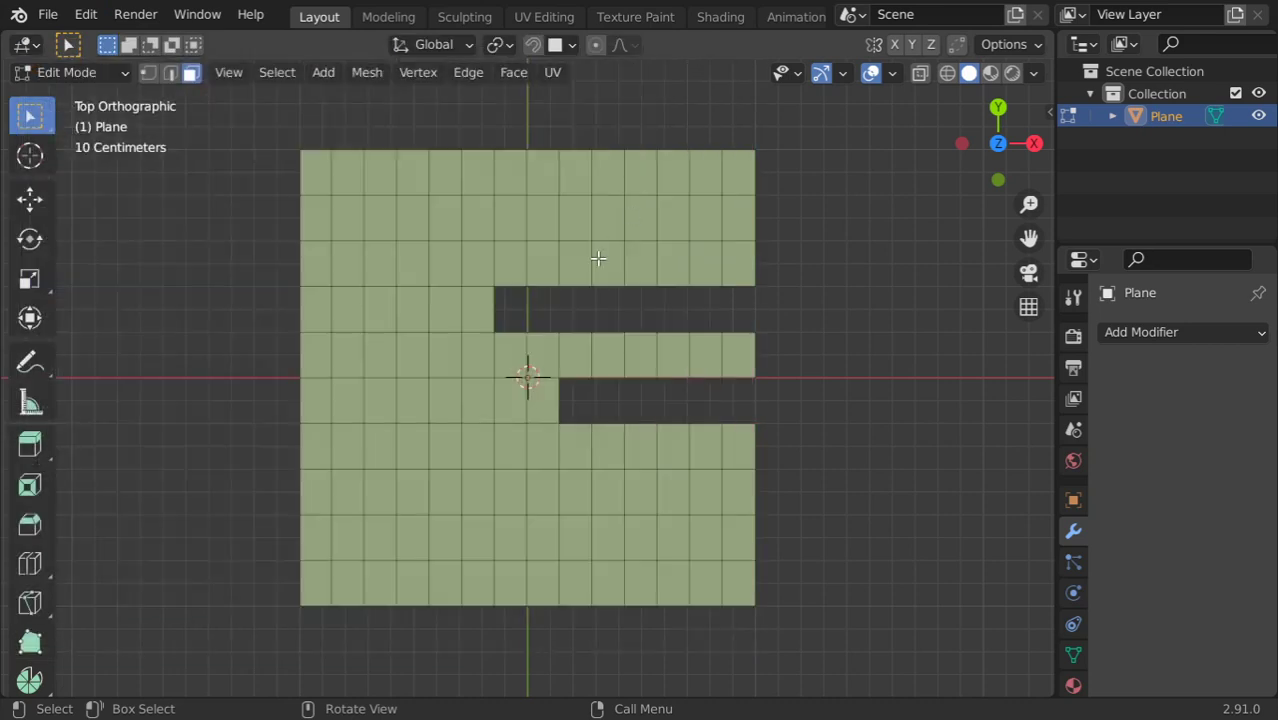
Box-select the top-right corner faces and delete them via X > Faces.
{"action": "key", "text": "b"}
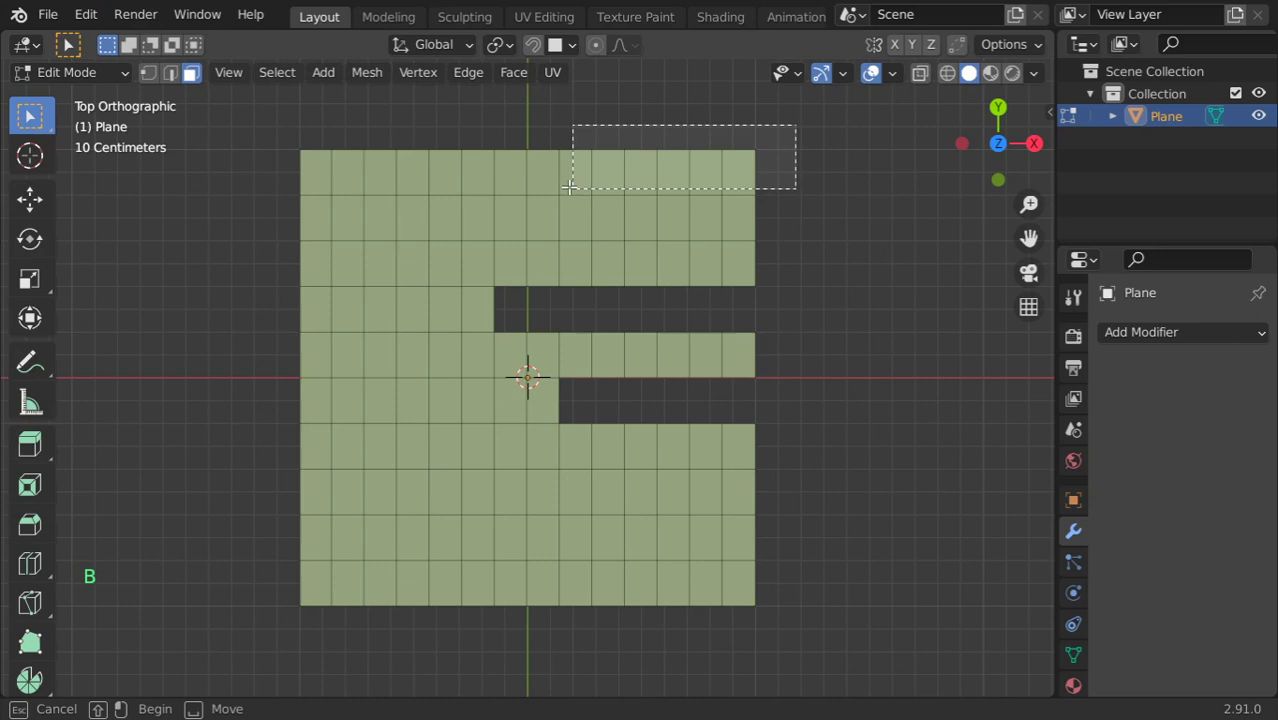
{"action": "key", "text": "x"}
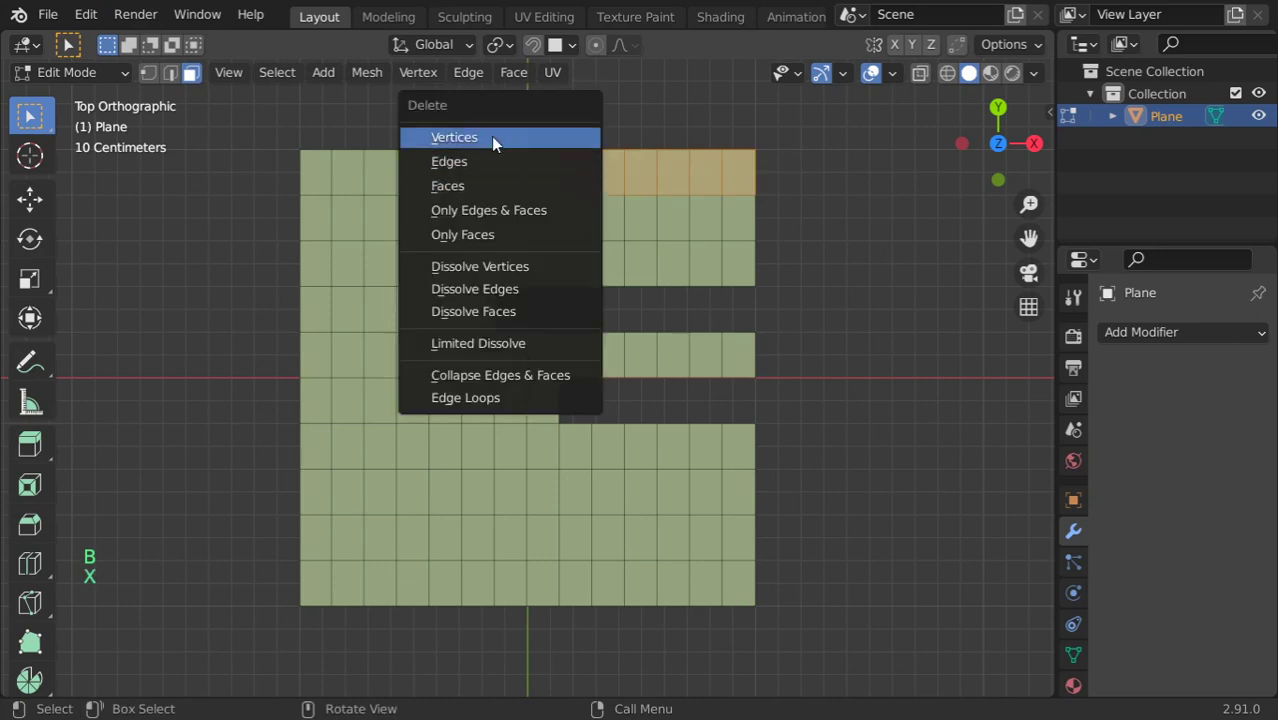
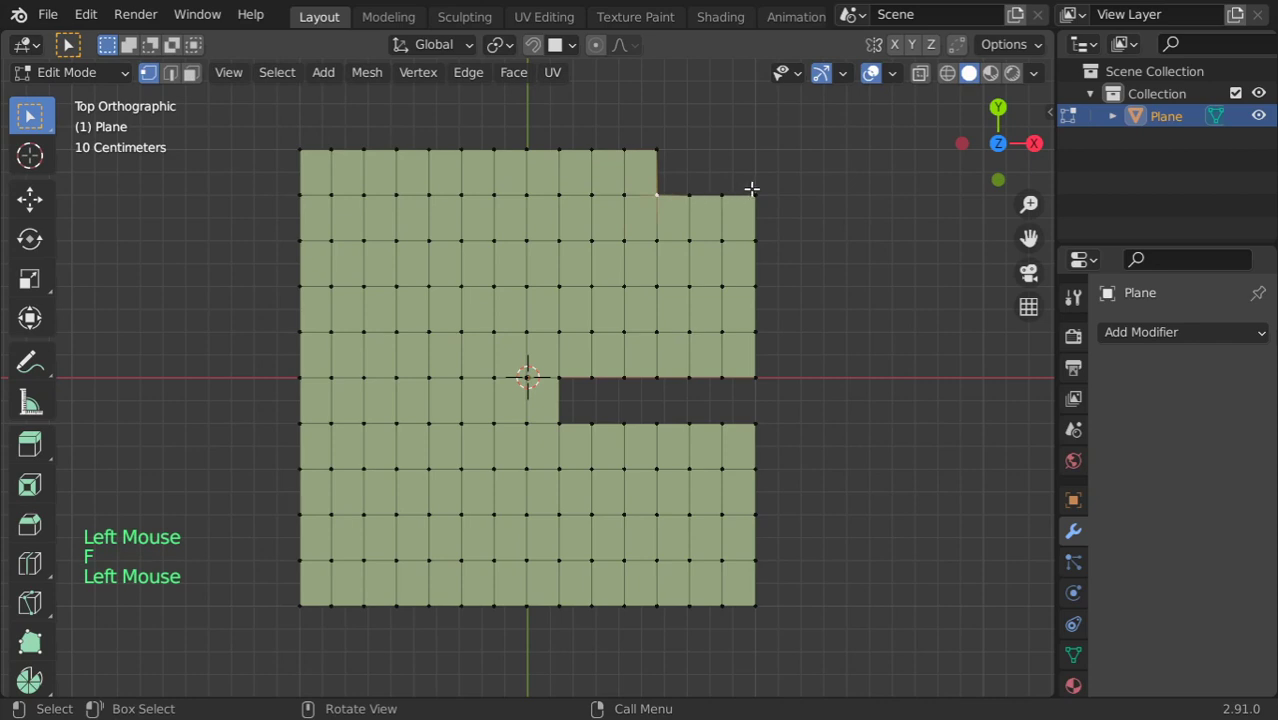
Fill the corner and slot gaps with F to restore an unbroken grid, then undo the last fill.
{"action": "key", "text": "f"}
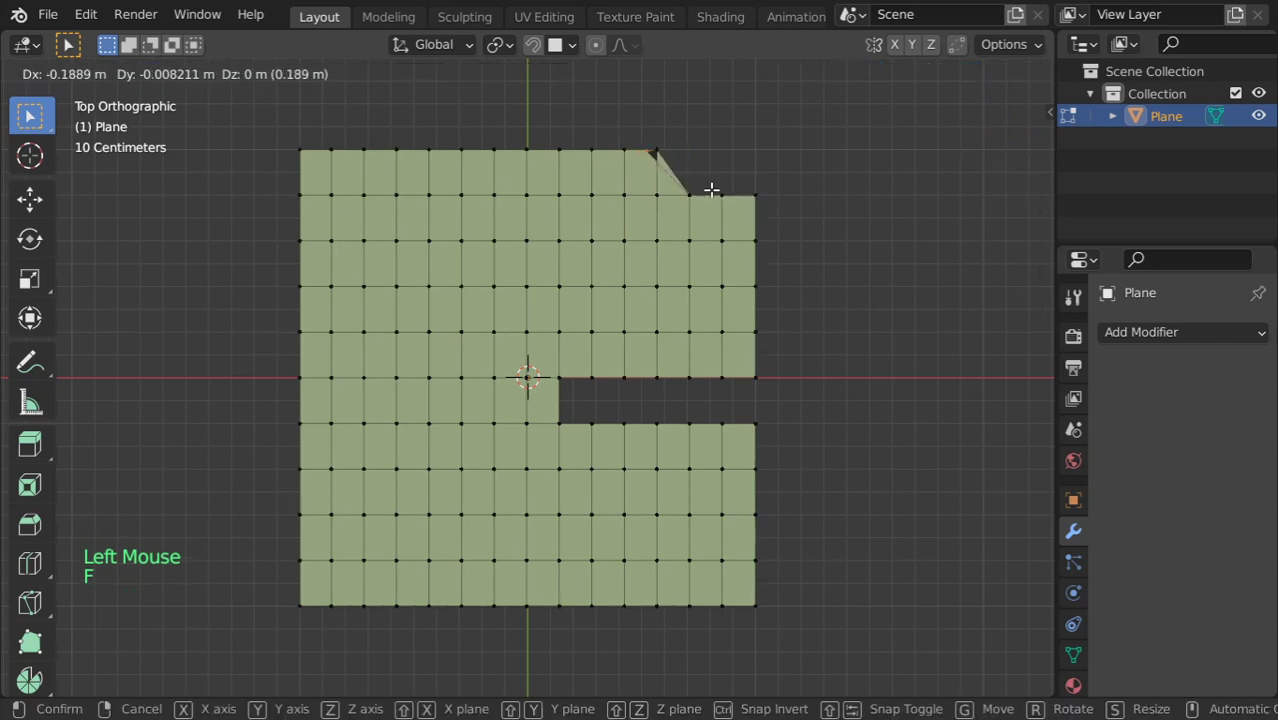
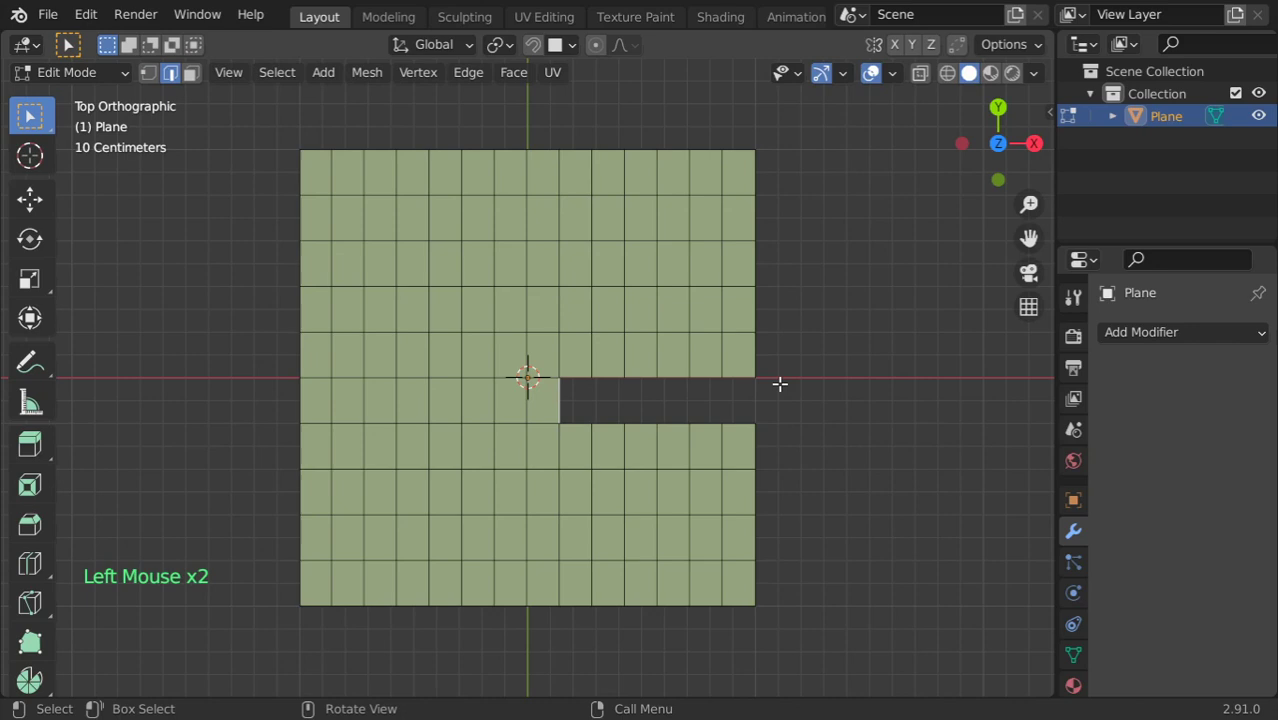
{"action": "key", "text": "f"}
{"action": "key", "text": "f"}
{"action": "key", "text": "f"}
{"action": "key", "text": "f"}
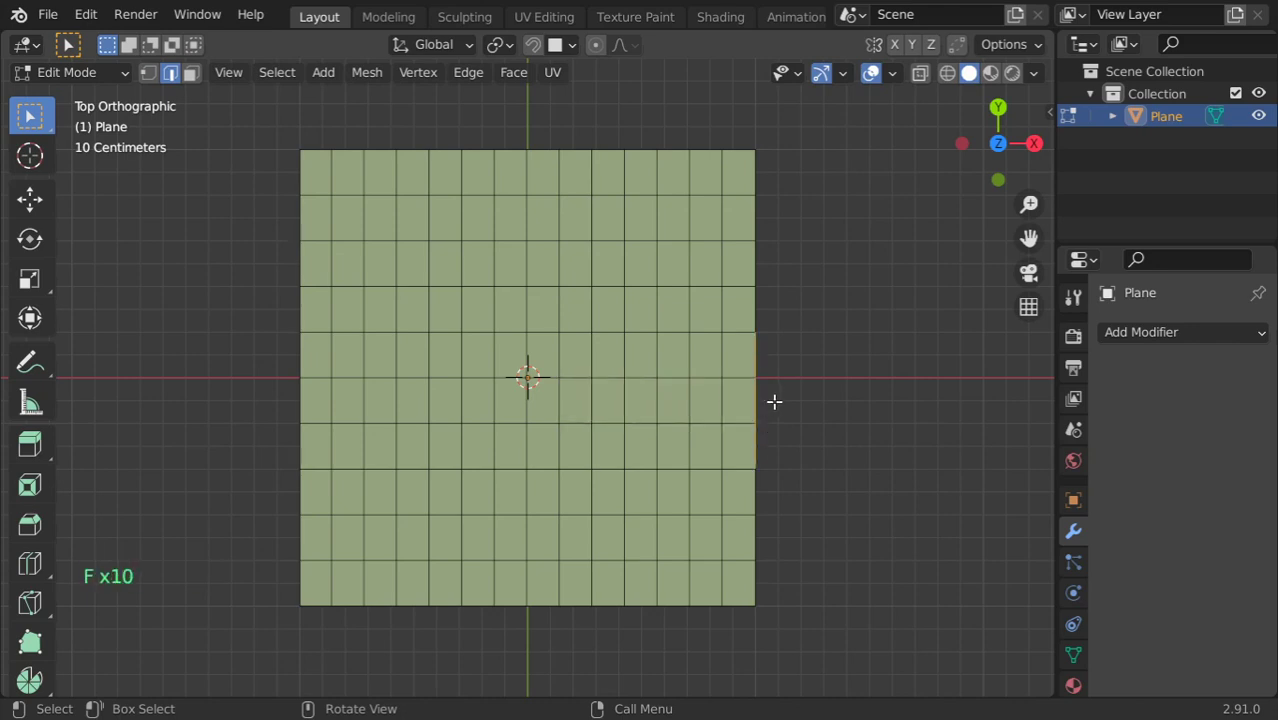
{"action": "key", "text": "ctrl+z"}
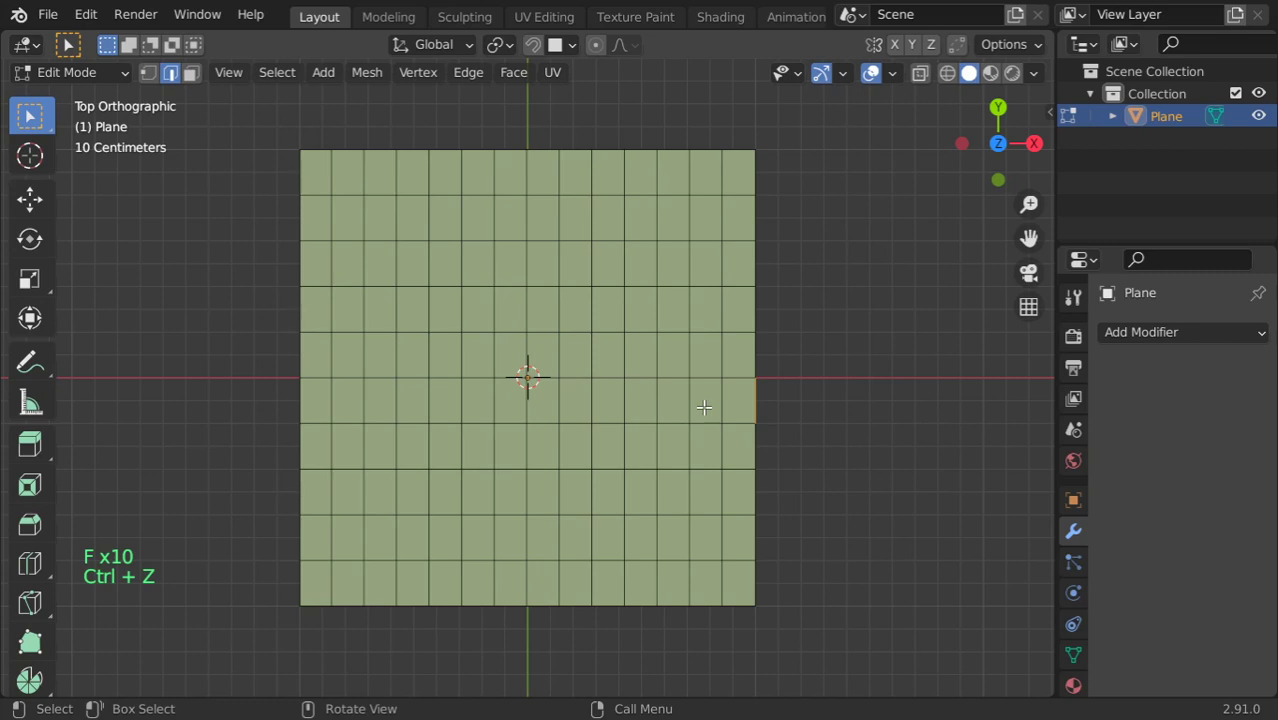
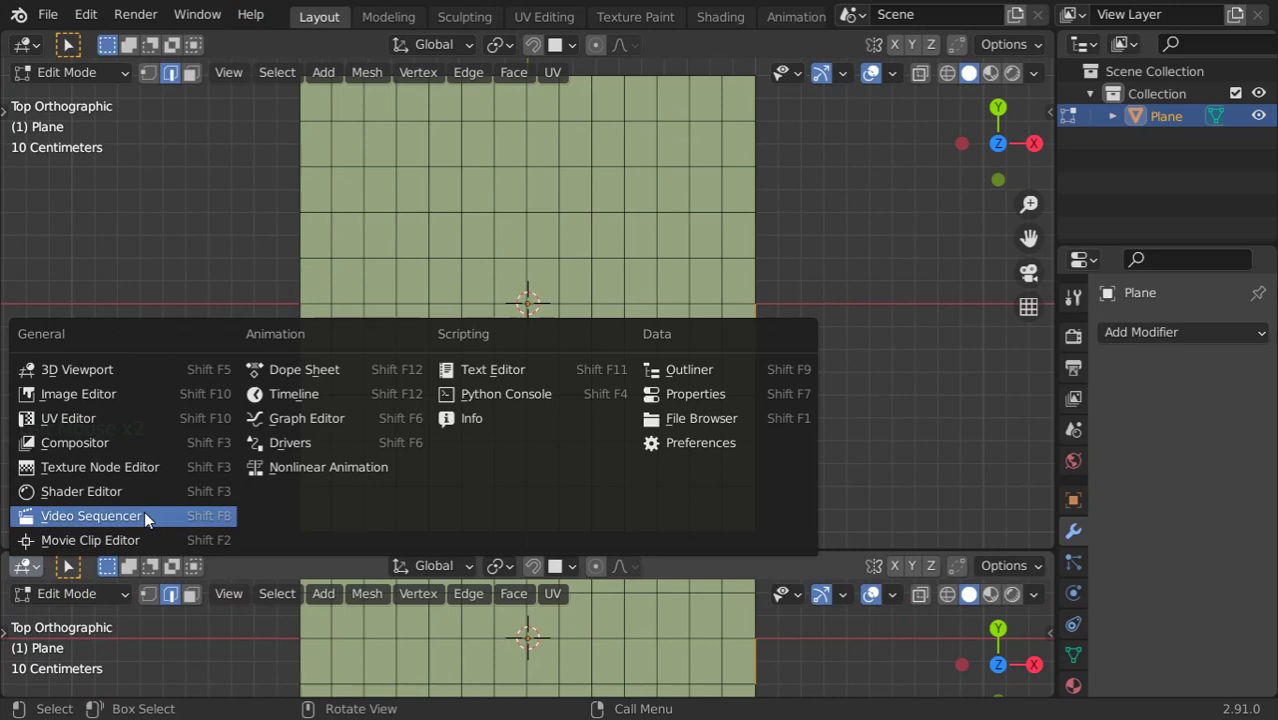
Turn the lower area into a Timeline and make frame 20 the animation start.
{"action": "left_click", "coordinate": [309, 403]}
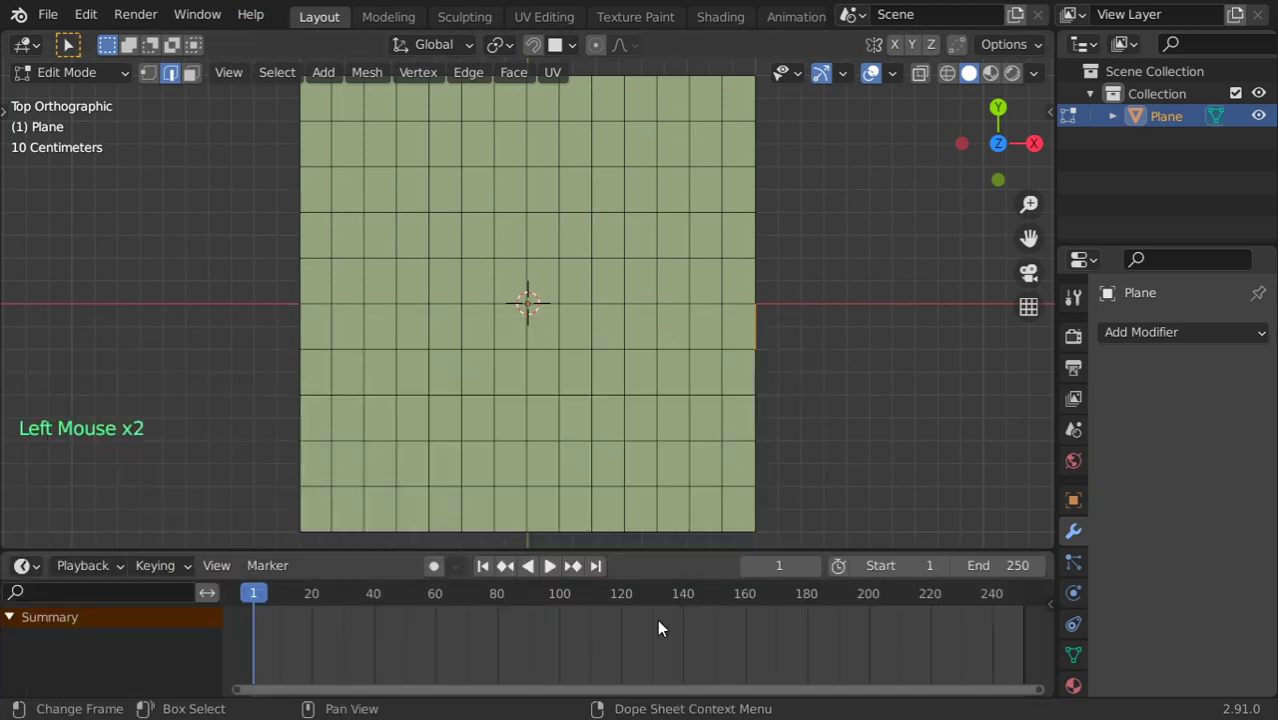
{"action": "left_click", "coordinate": [259, 599]}
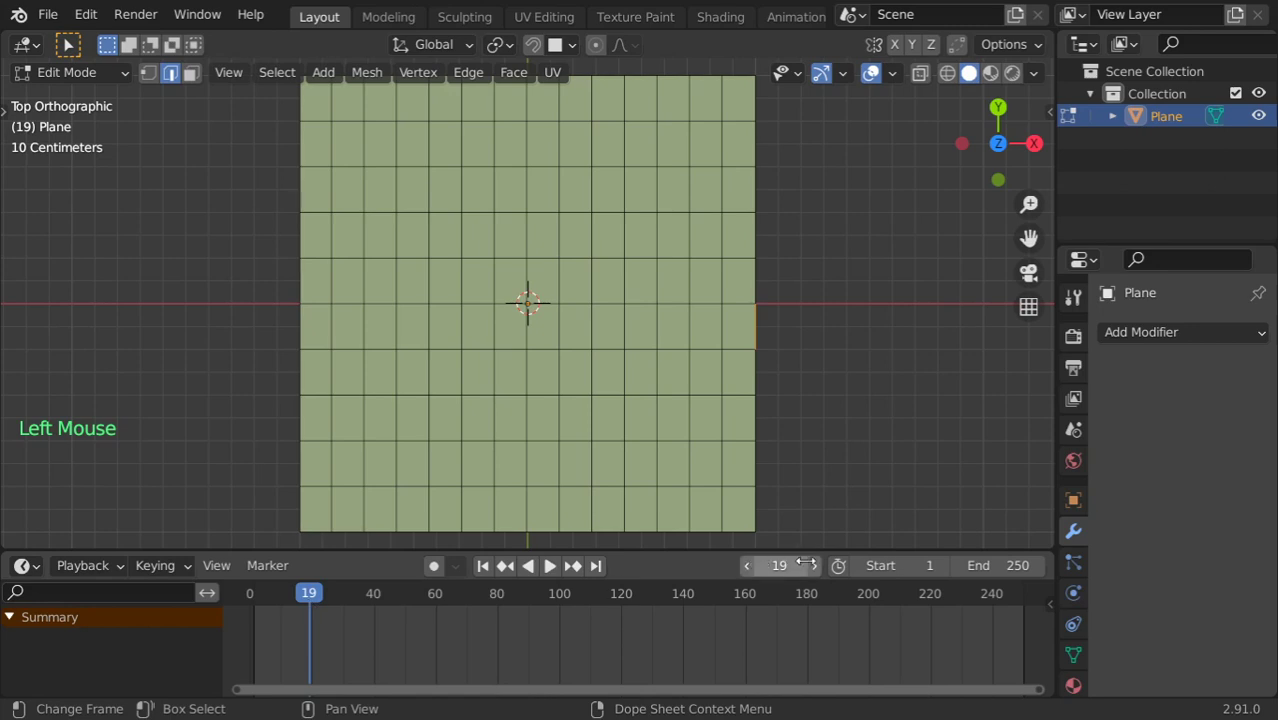
{"action": "left_click", "coordinate": [814, 568]}
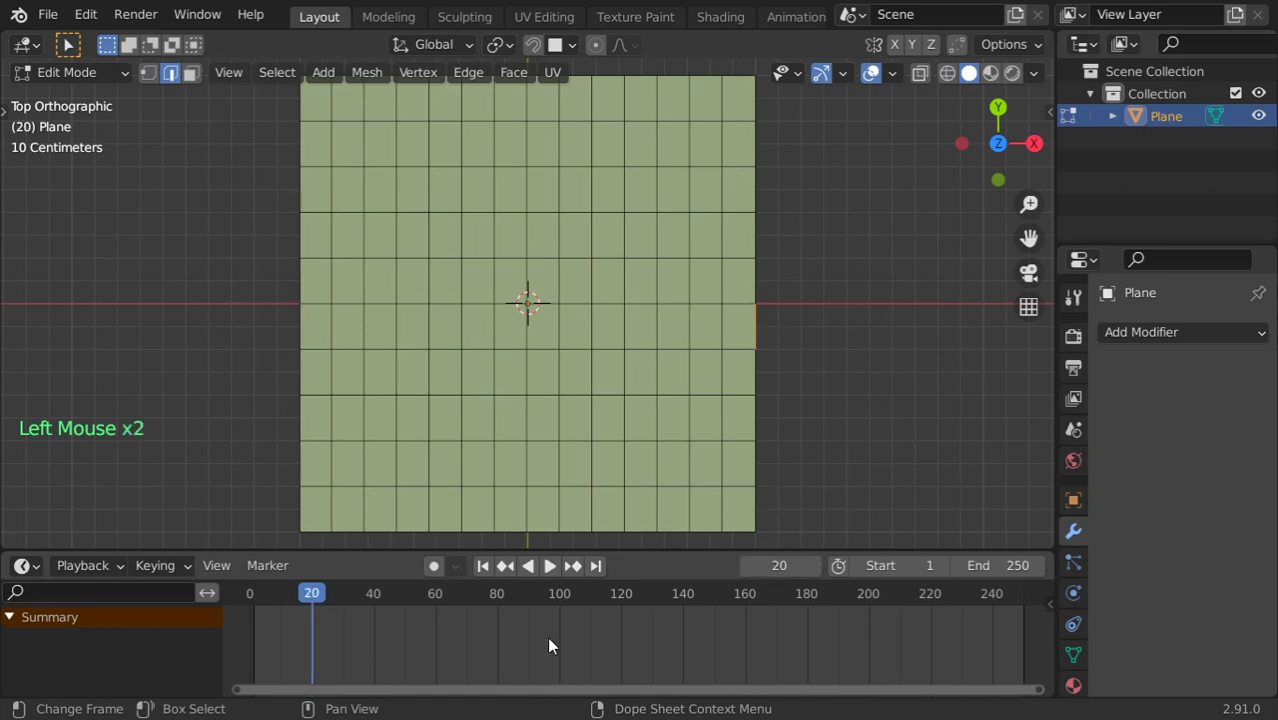
{"action": "key", "text": "ctrl+Home"}
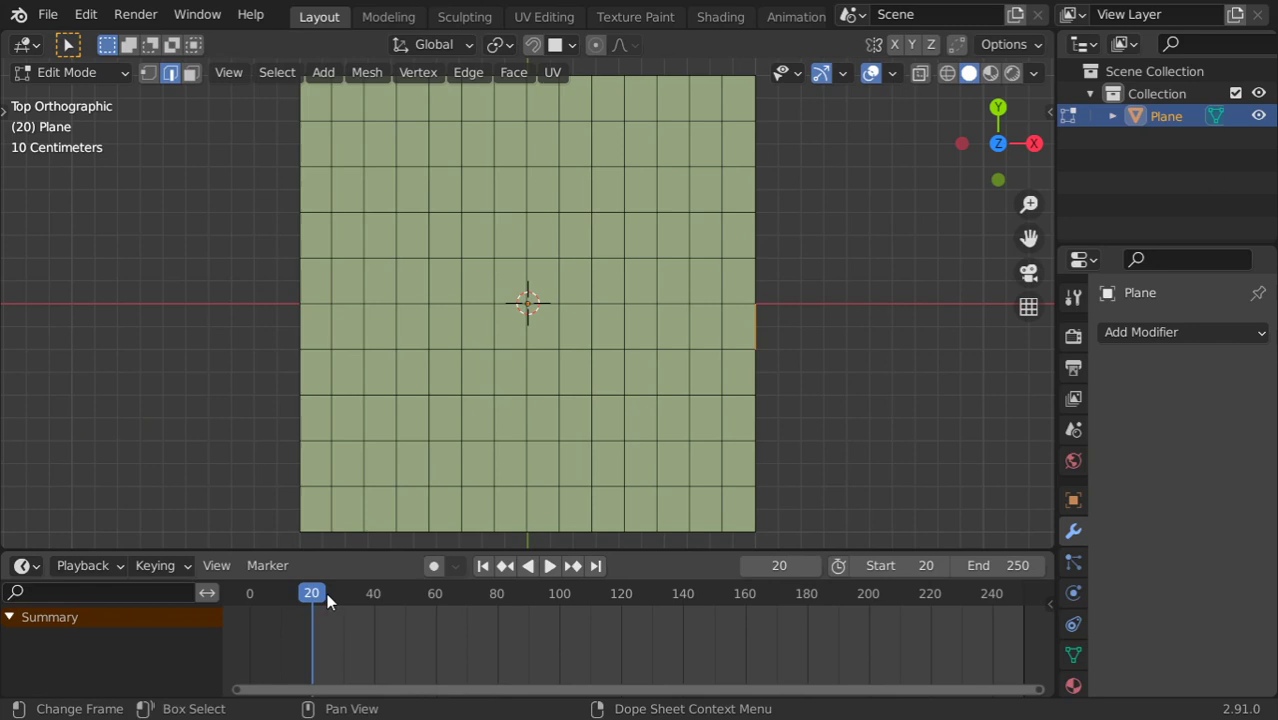
Jump to frame 180 and make it the animation end.
{"action": "left_click", "coordinate": [326, 599]}
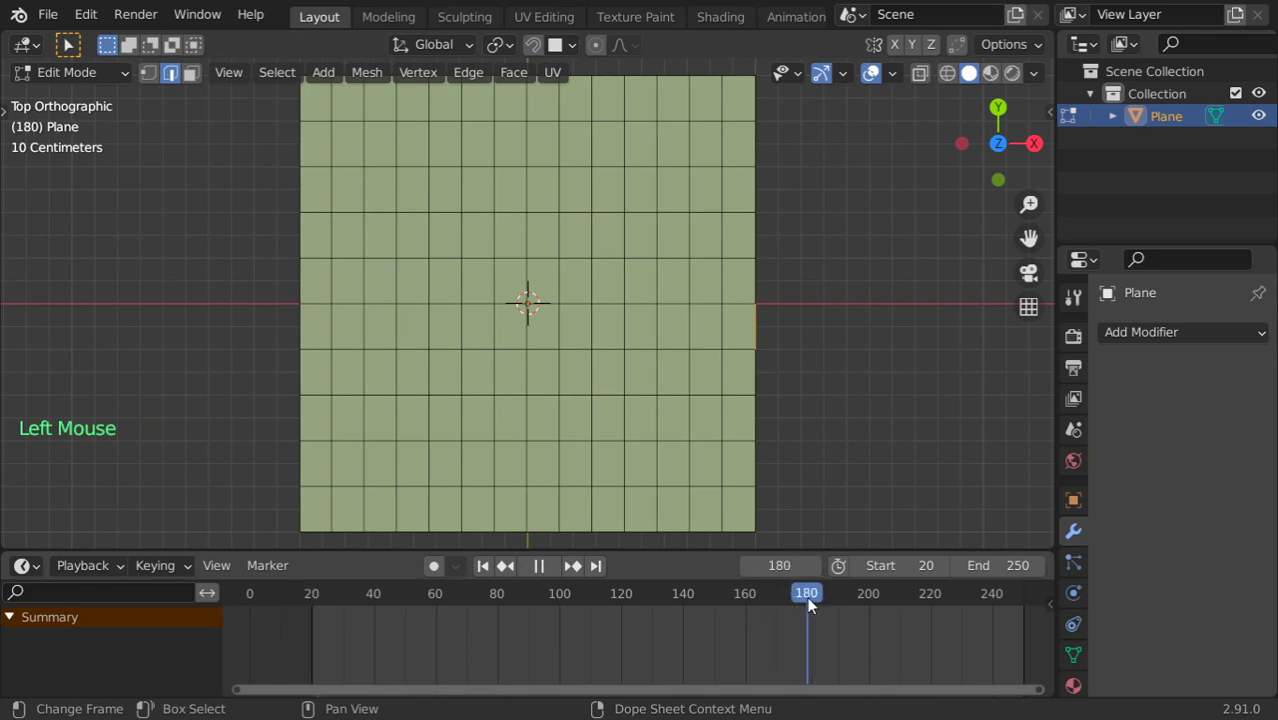
{"action": "key", "text": "ctrl+End"}
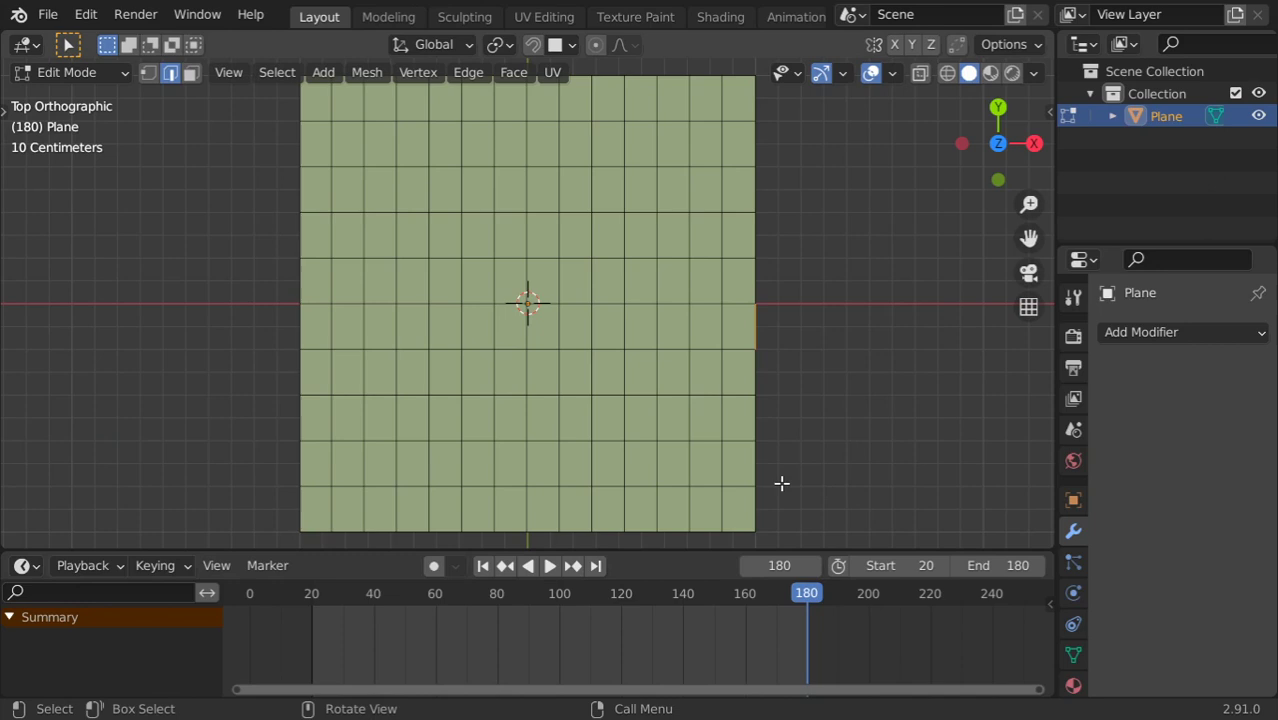
Delete the old plane, add a fresh Plane and subdivide it with loop cuts in Edit Mode.
{"action": "scroll", "scroll_direction": "down", "scroll_amount": 3}
{"action": "key", "text": "Tab"}
{"action": "scroll", "scroll_direction": "down", "scroll_amount": 3}
{"action": "key", "text": "x"}
{"action": "key", "text": "shift+a"}
{"action": "scroll", "scroll_direction": "up", "scroll_amount": 3}
{"action": "key", "text": "Tab"}
{"action": "key", "text": "ctrl+r"}
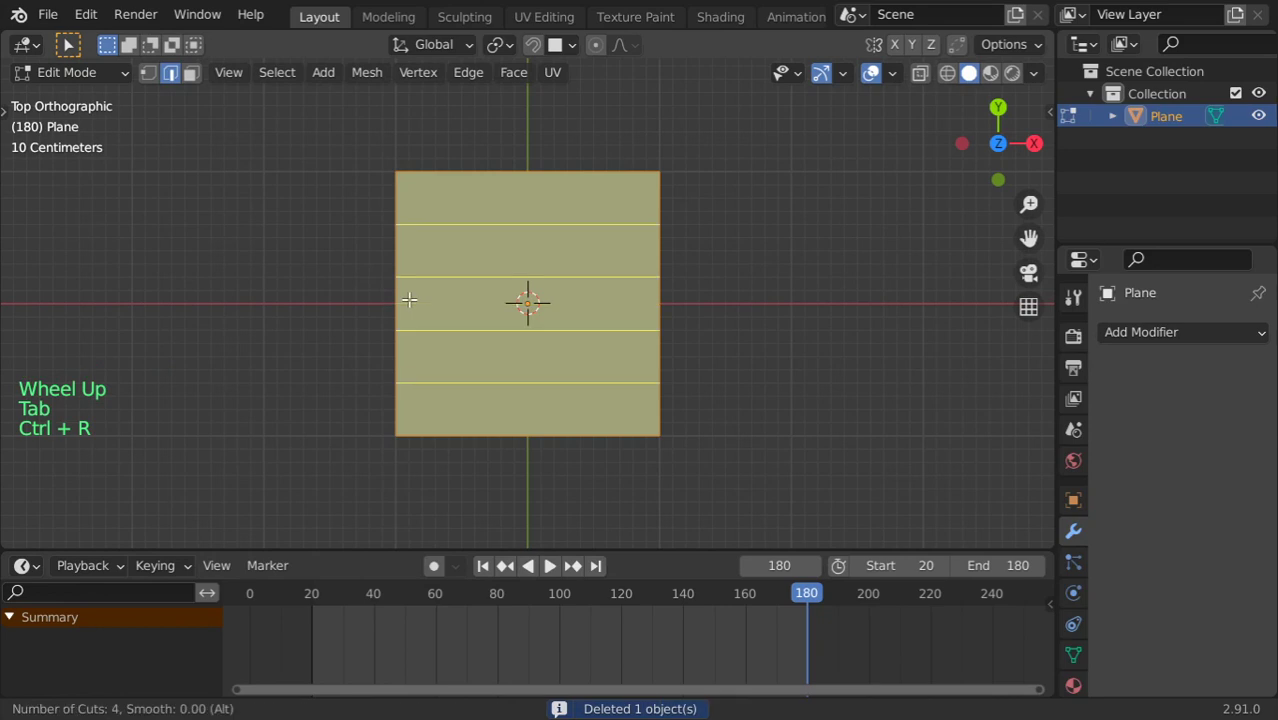
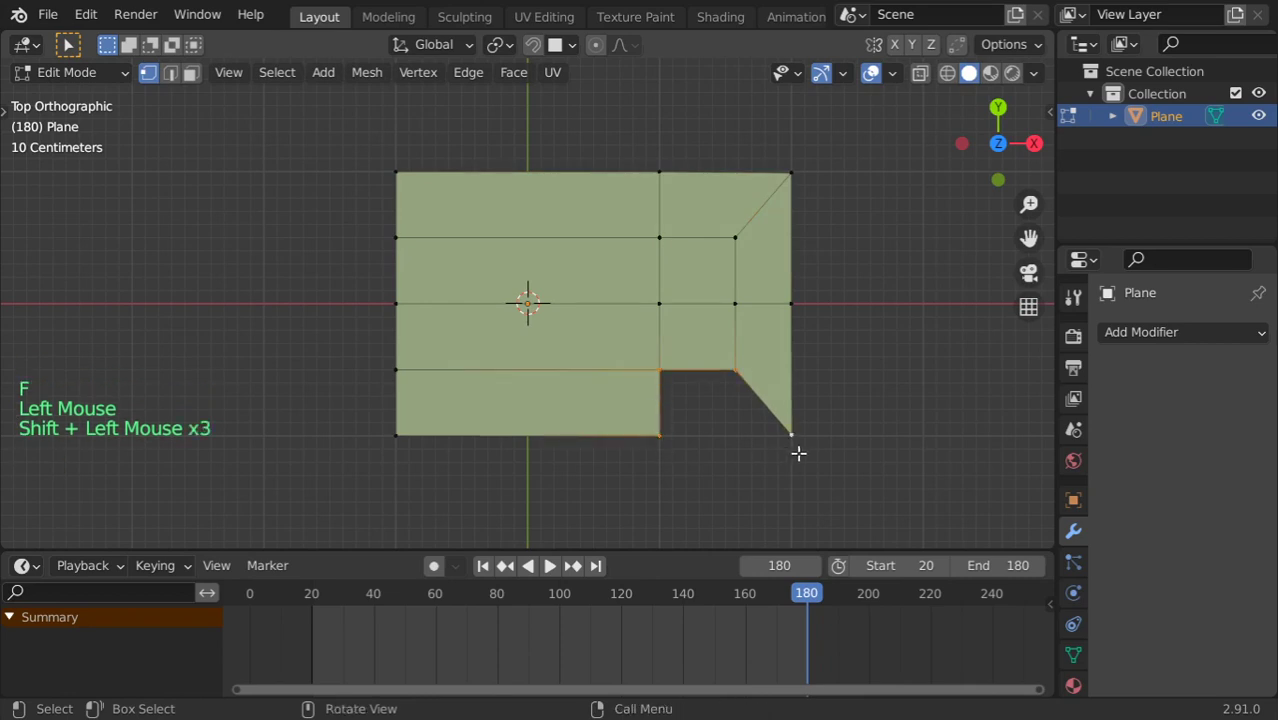
Fill the missing lower-right face and scale the selection to shape the angled corner.
{"action": "key", "text": "f"}
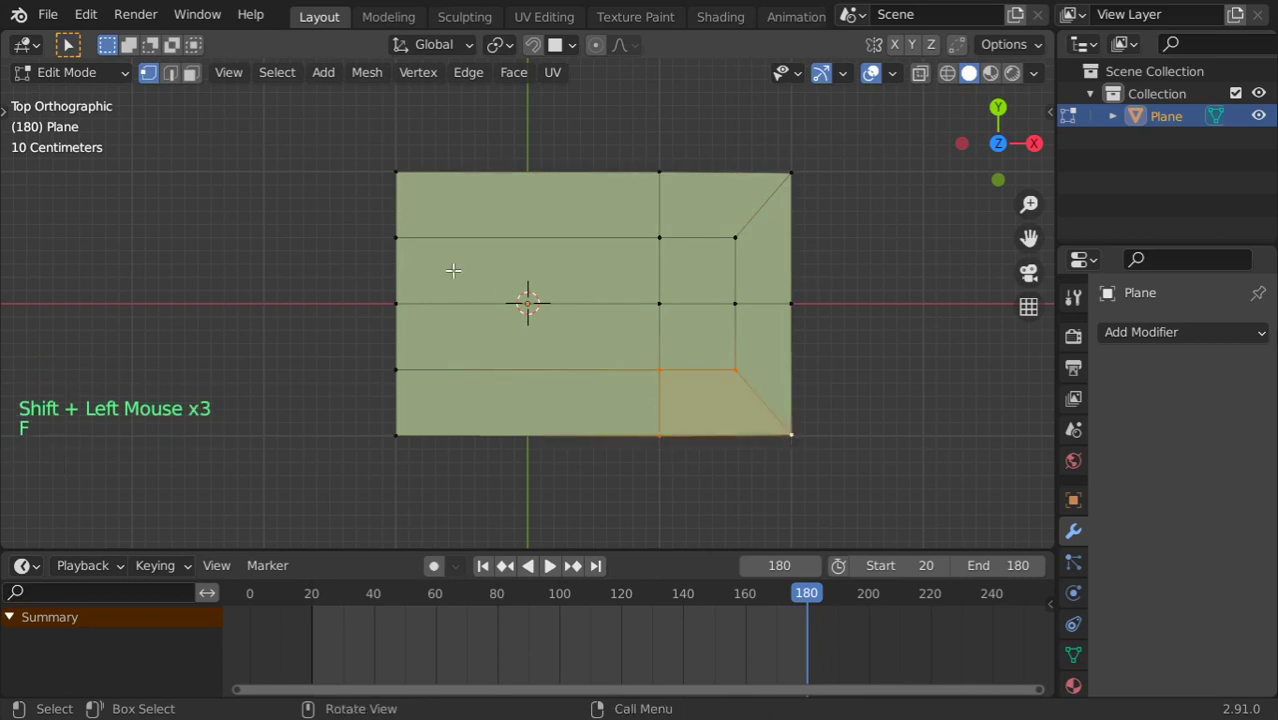
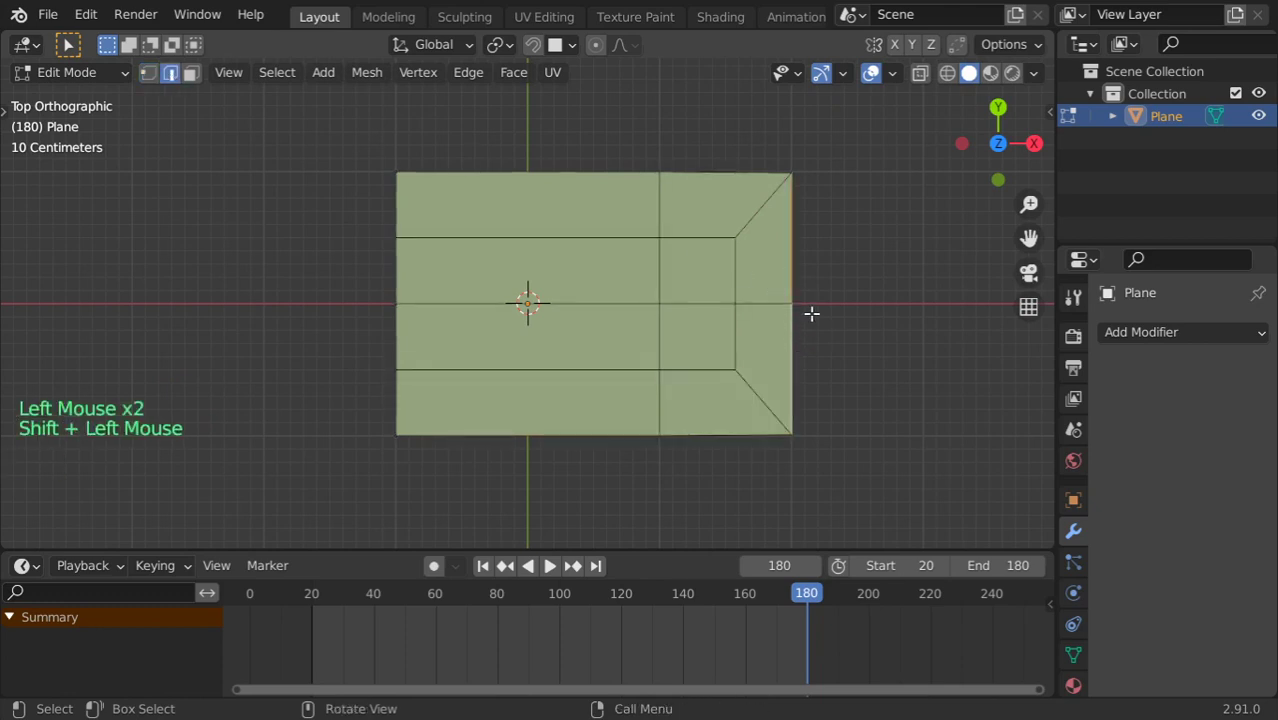
{"action": "key", "text": "s"}
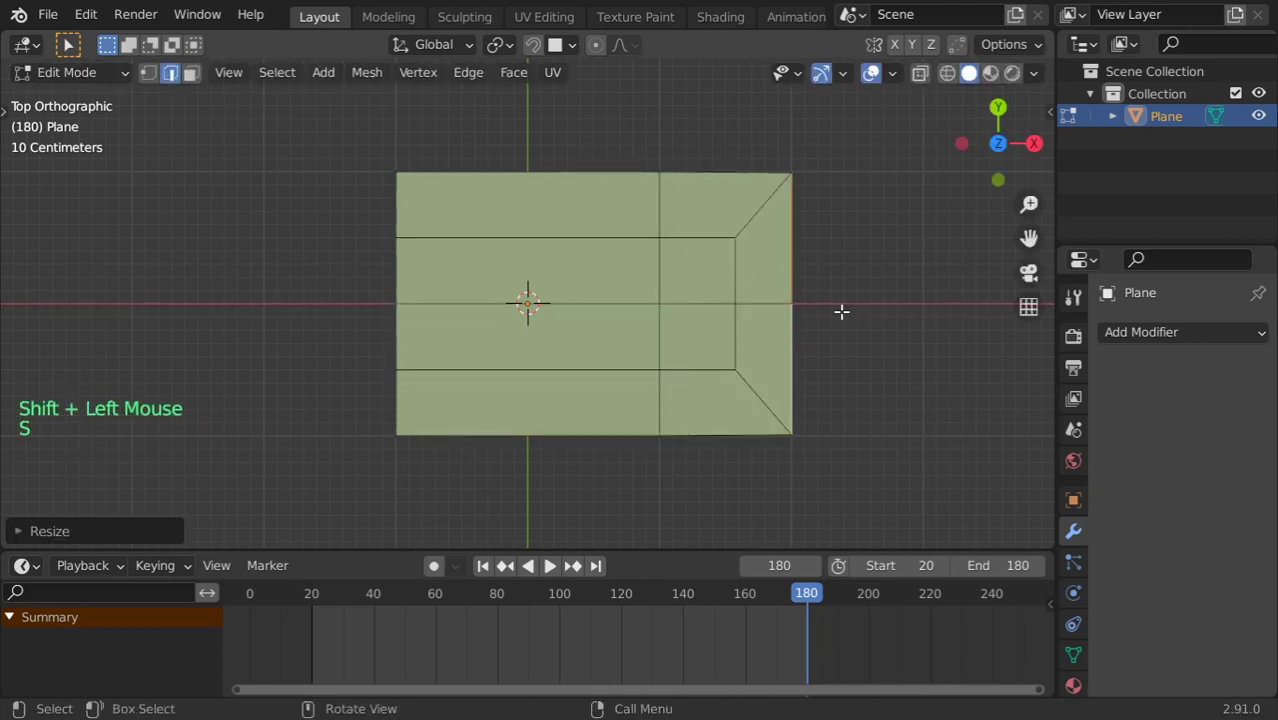